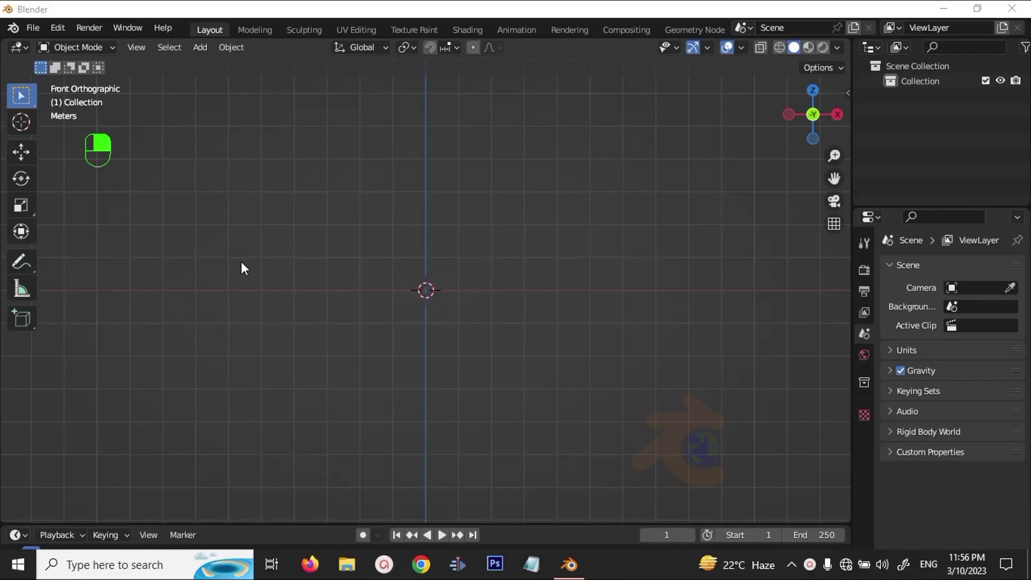
# Bring up the viewport context menu in the empty scene
pyautogui.rightClick(246, 267)
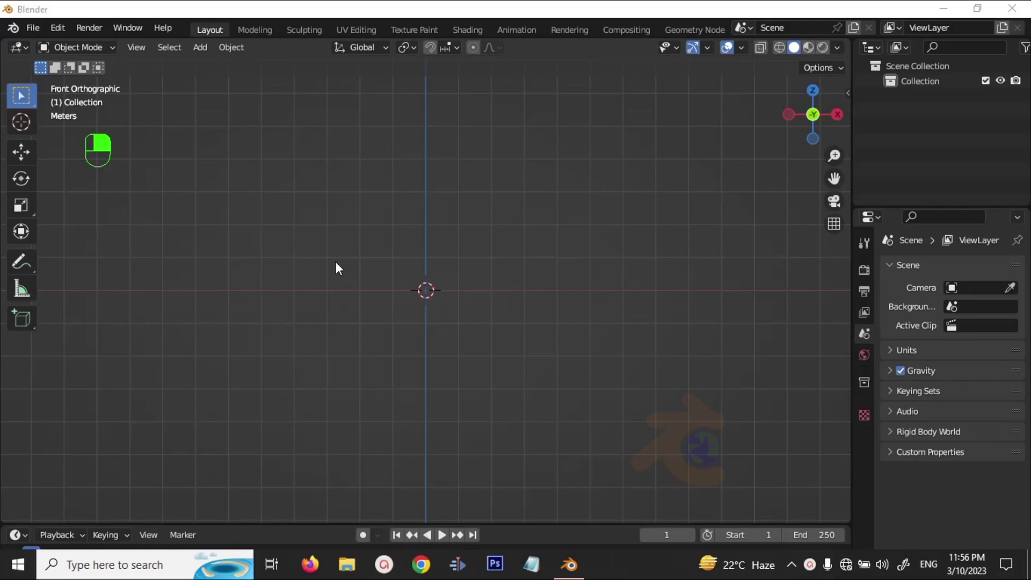
# Bring up the Add menu with Shift+A to pick a mesh object
pyautogui.press('shift+a')
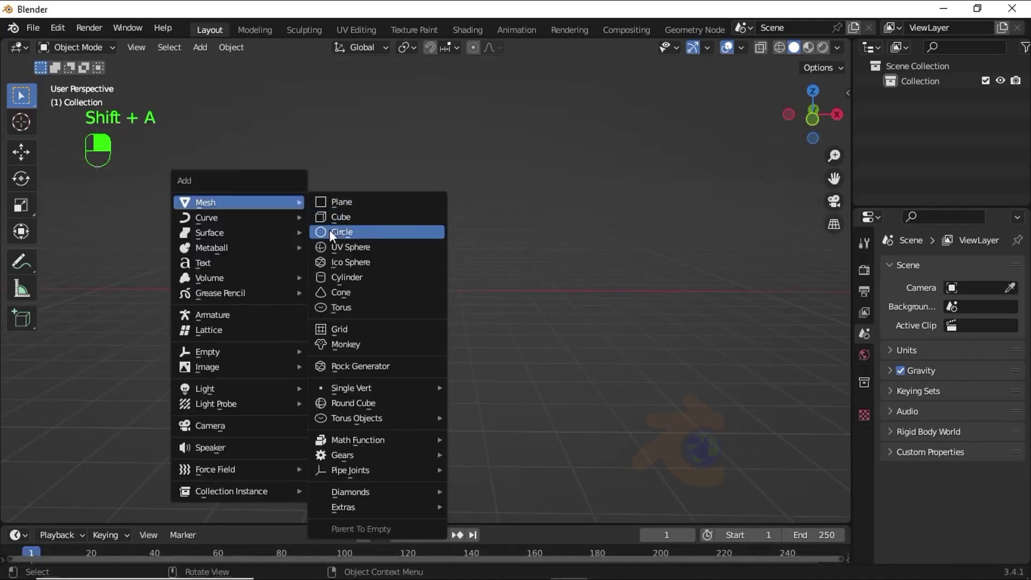
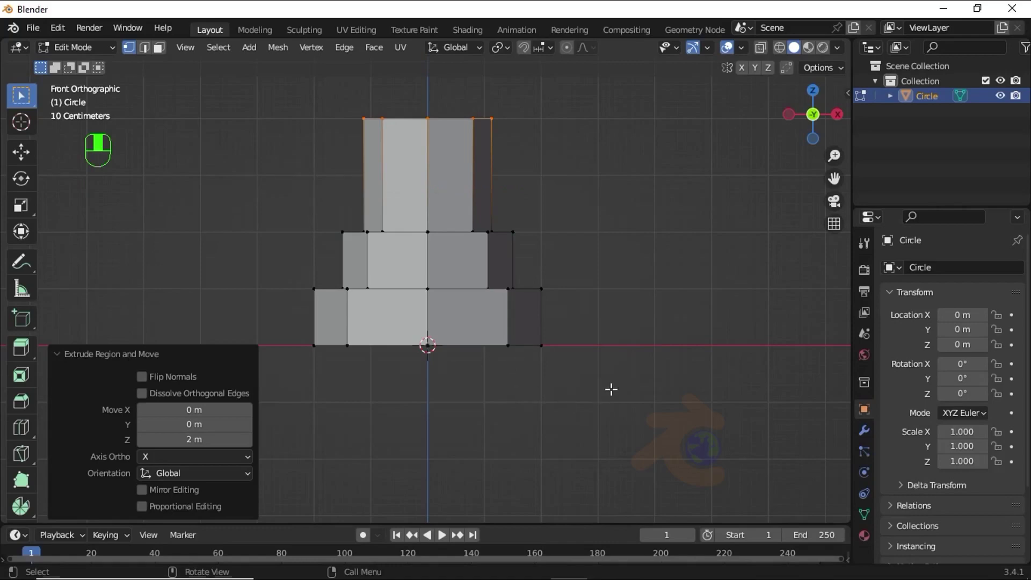
# Scale the top face of the base inward to start the tapered column
pyautogui.press('s')
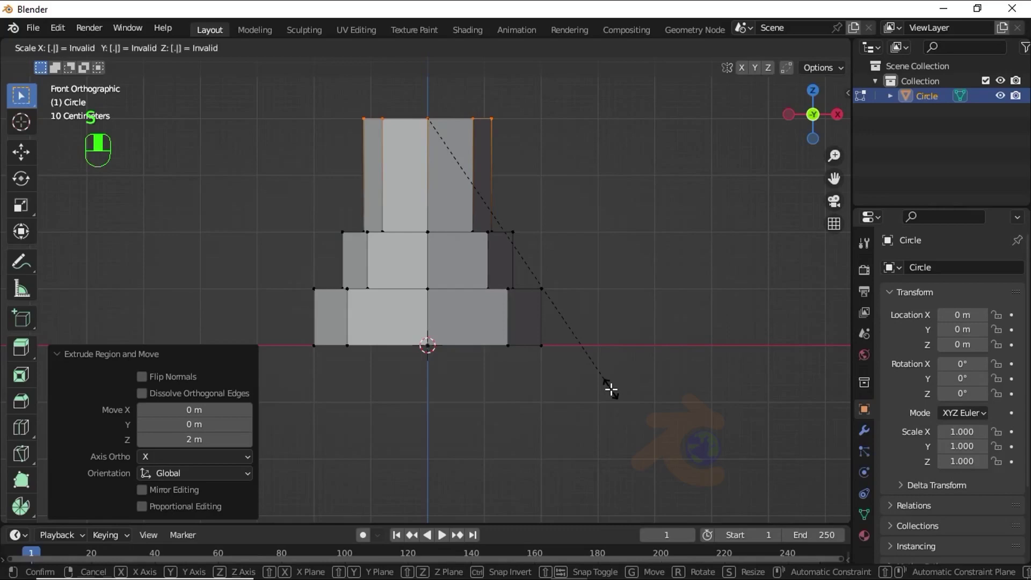
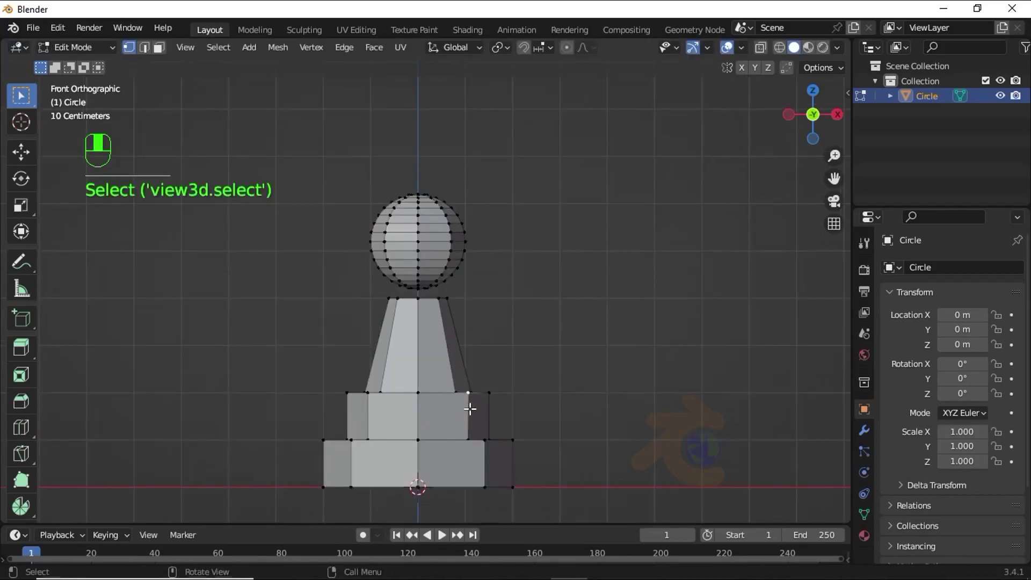
# Select all linked base geometry with L and hide it with H
pyautogui.press('l')
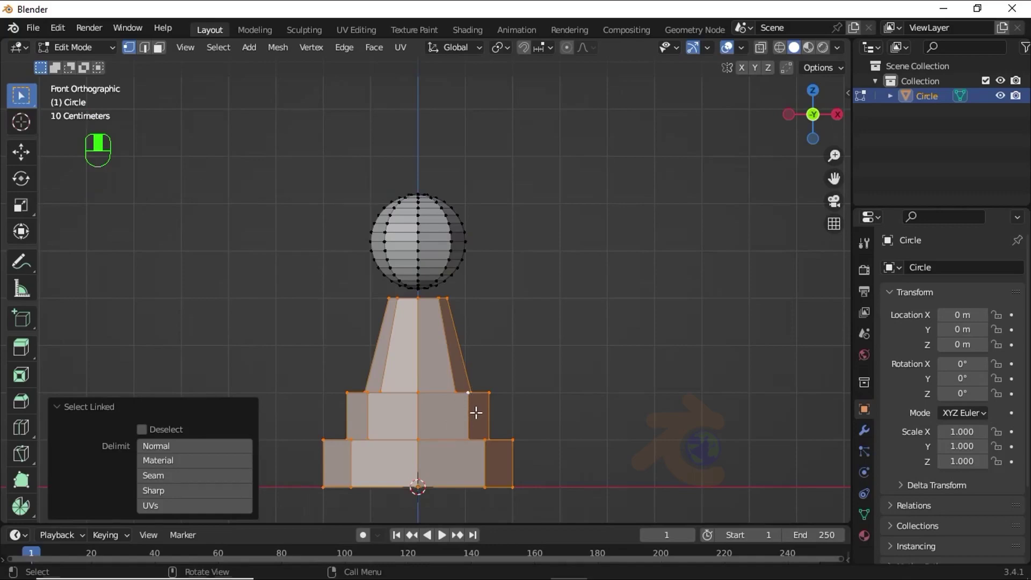
pyautogui.press('h')
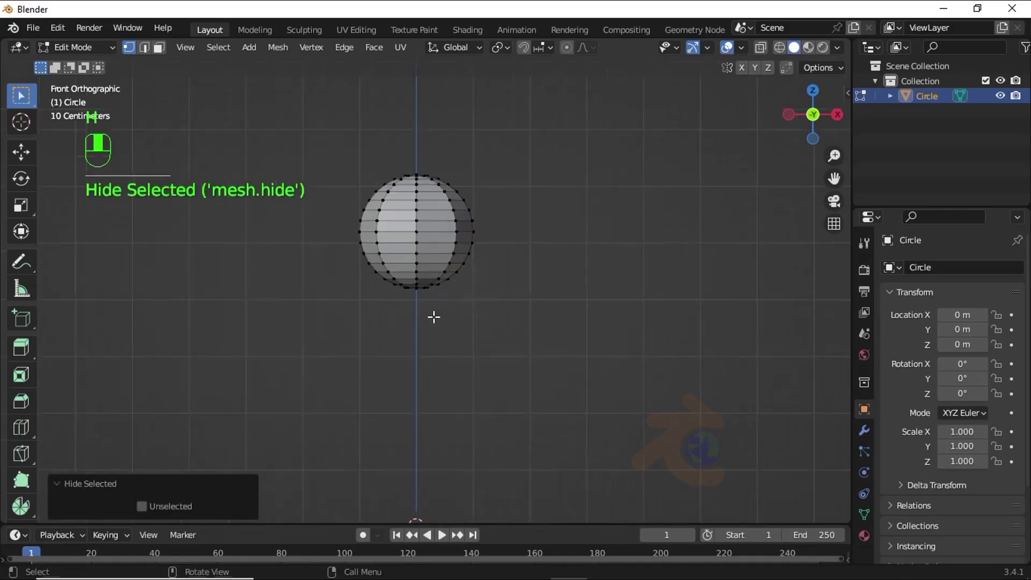
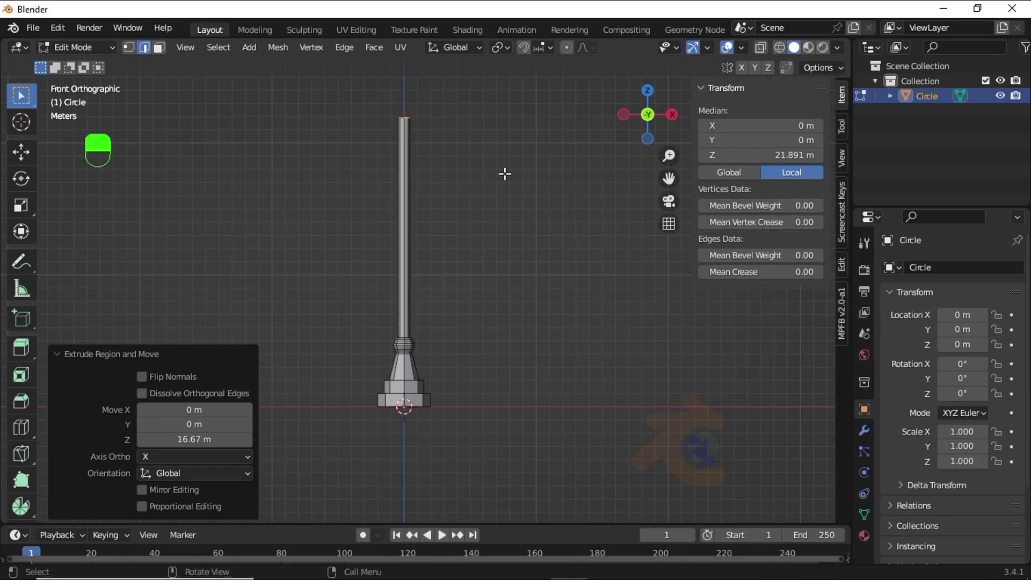
# Bring up the 3D cursor snap choices with Shift+S at the pole's top
pyautogui.press('shift+s')
pyautogui.press('shift+s')
pyautogui.press('shift+s')
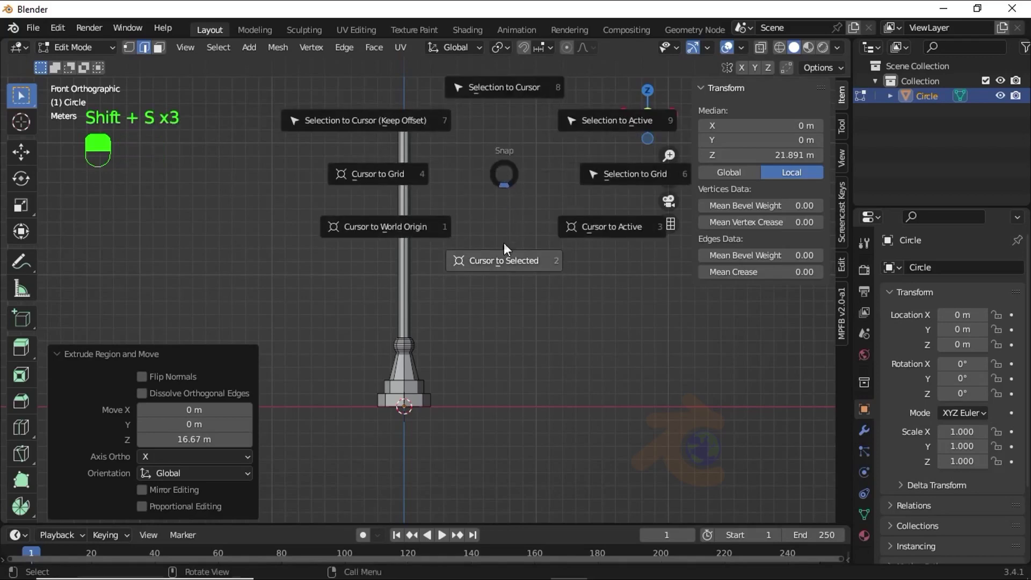
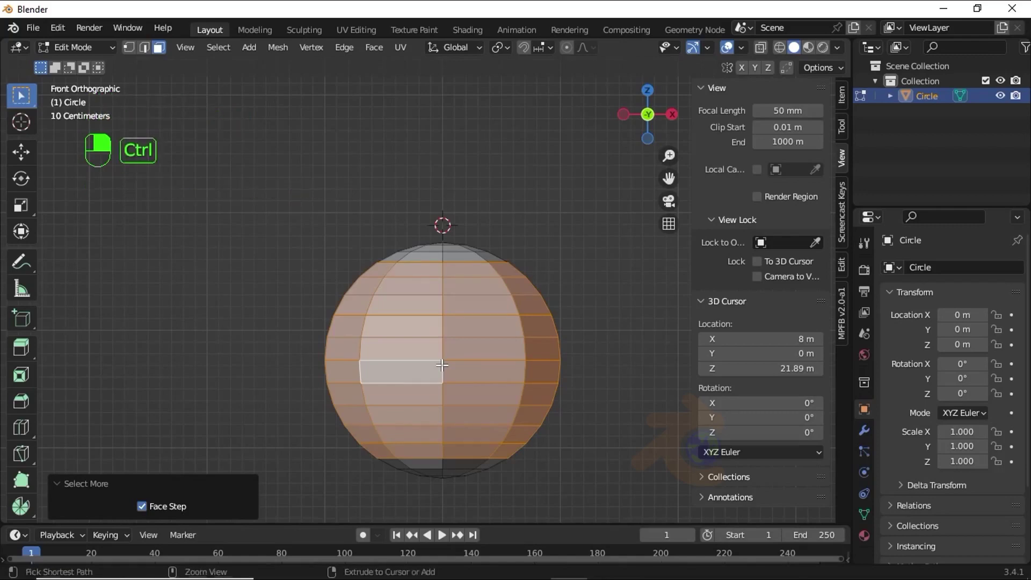
# Invert the selection to the sphere's top and bottom caps and start deleting them
pyautogui.press('ctrl+i')
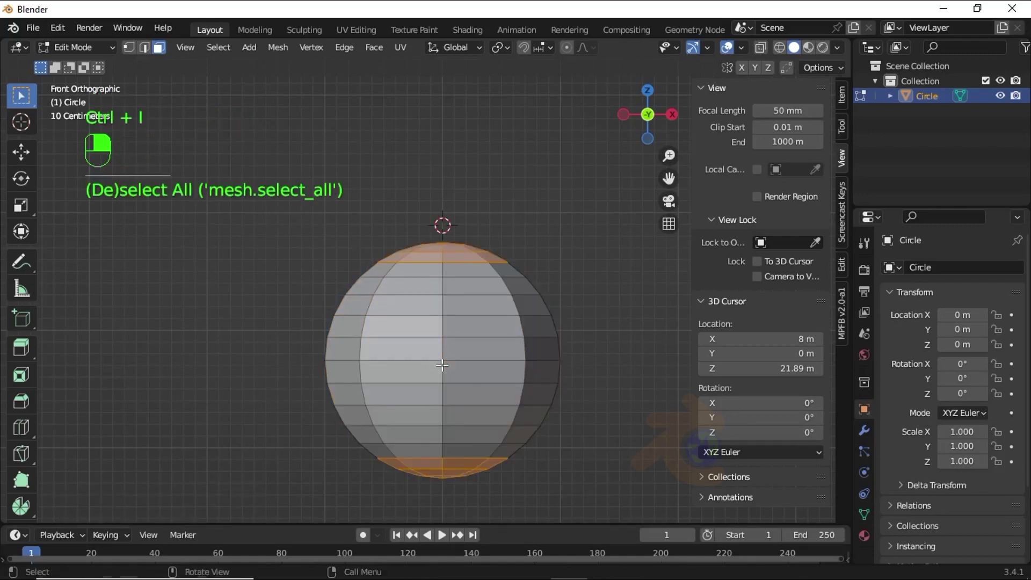
pyautogui.press('x')
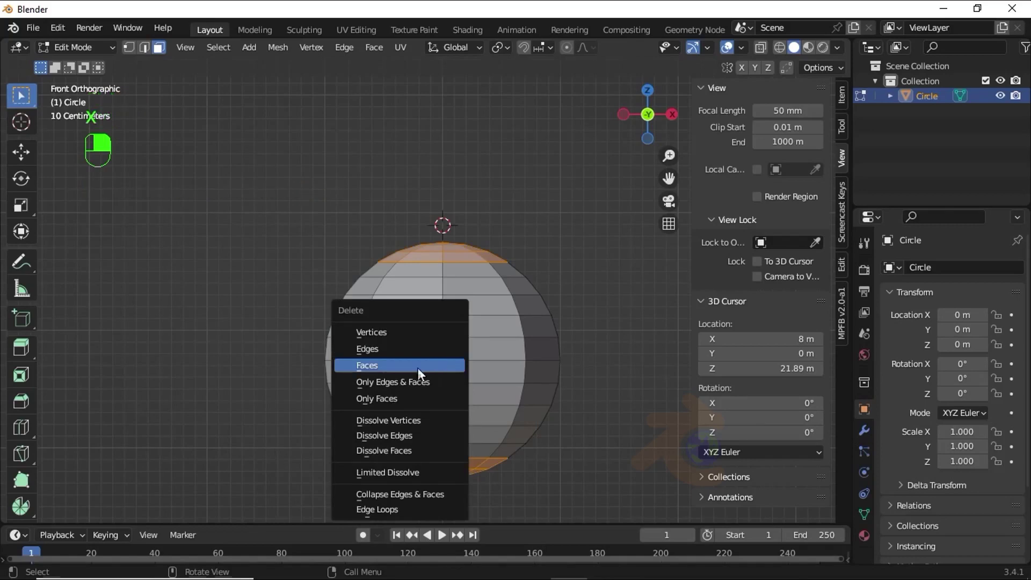
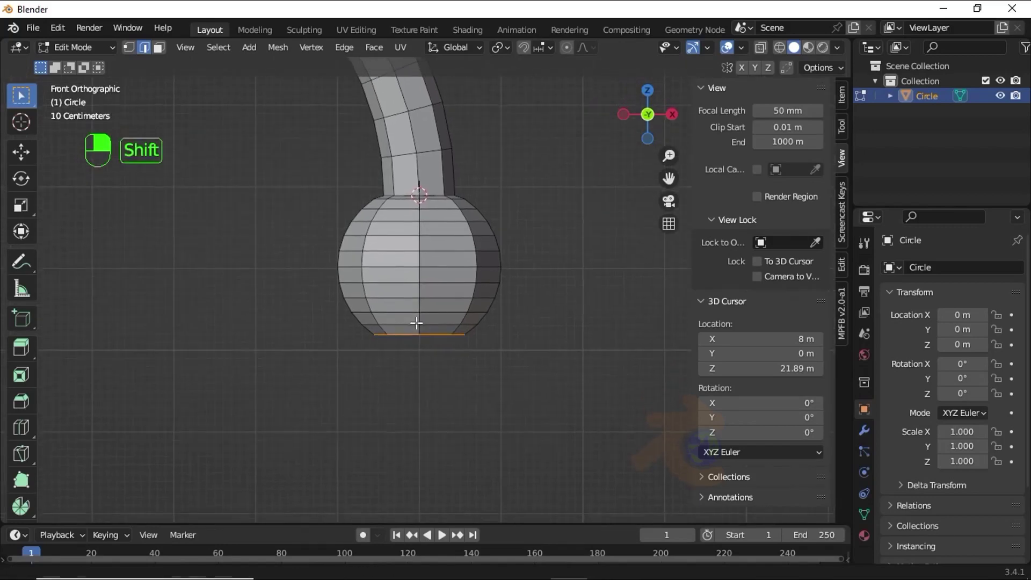
# Extrude the bulb's lower rim to begin the lamp shade
pyautogui.press('e')
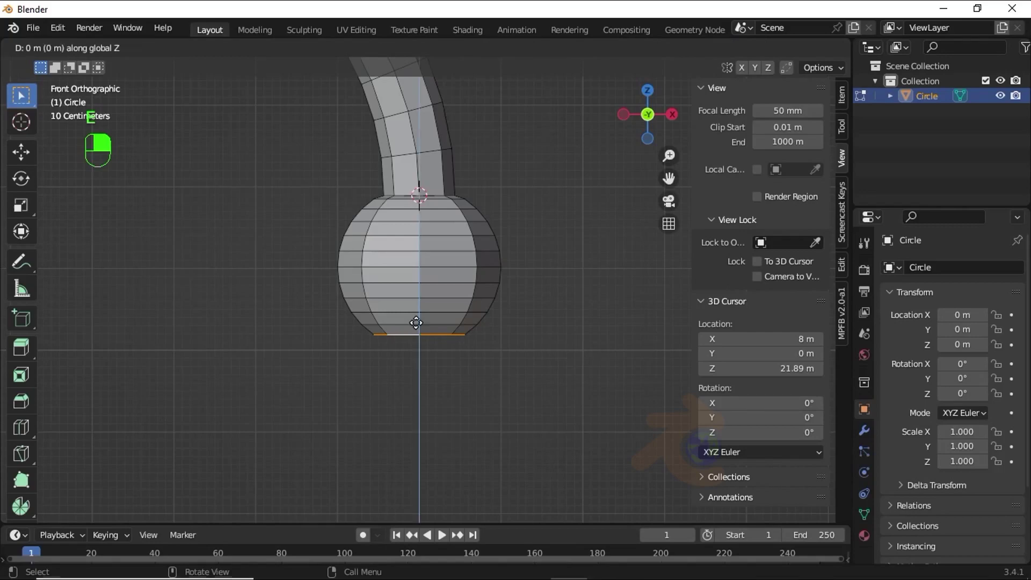
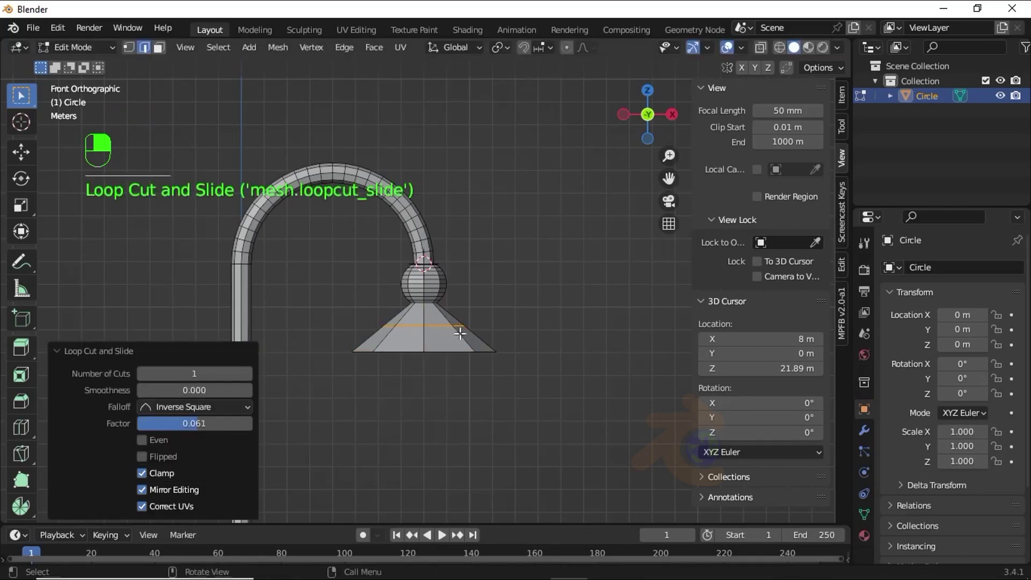
# Scale the new edge loop outward to round the cone into a bell
pyautogui.press('s')
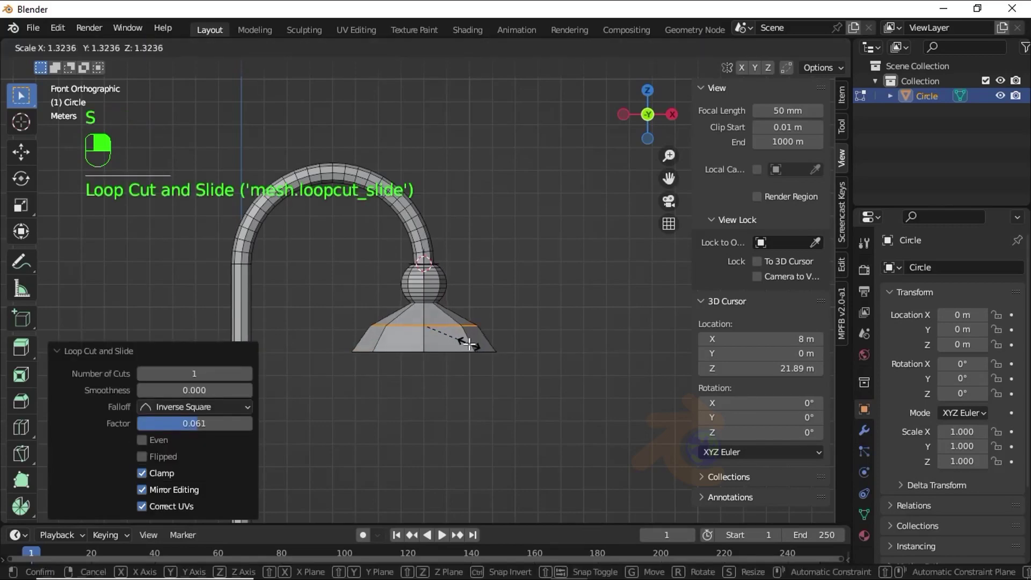
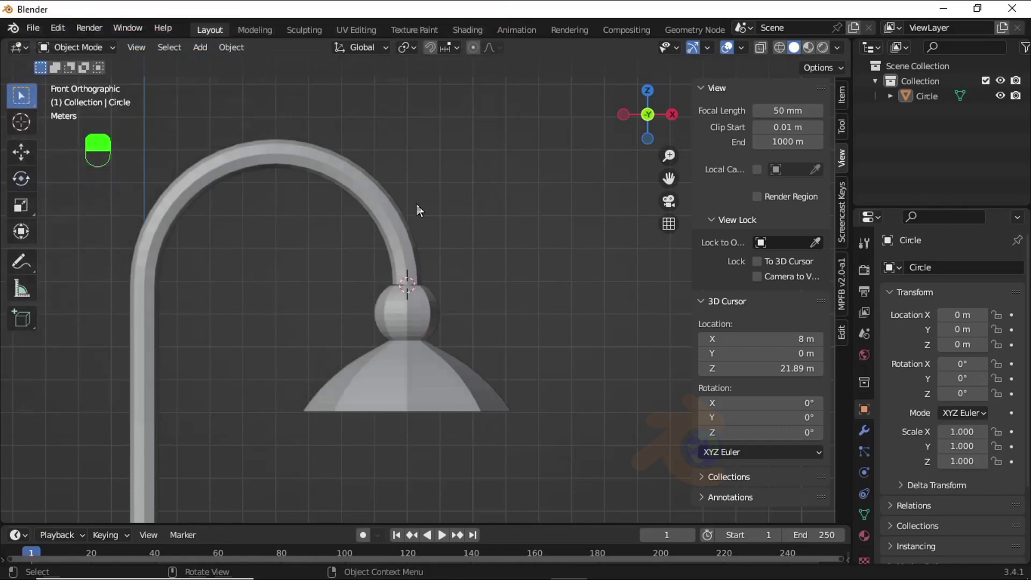
# Bring up the Add menu with Shift+A to pick the Curly Curve
pyautogui.press('shift+a')
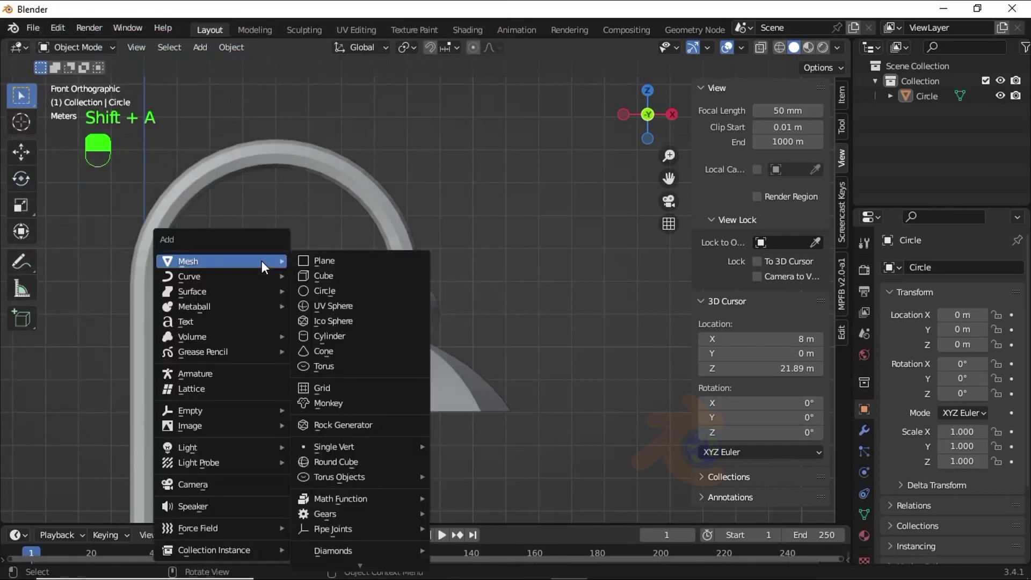
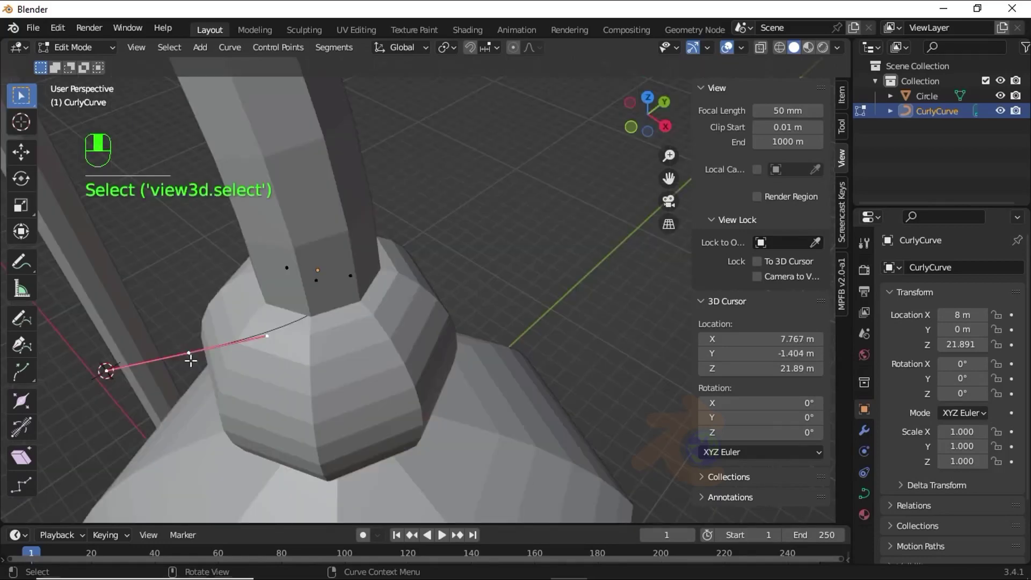
# Snap the 3D cursor to the grid and set the CurlyCurve's origin to it at 8, -1, 21.89 m
pyautogui.press('shift+s')
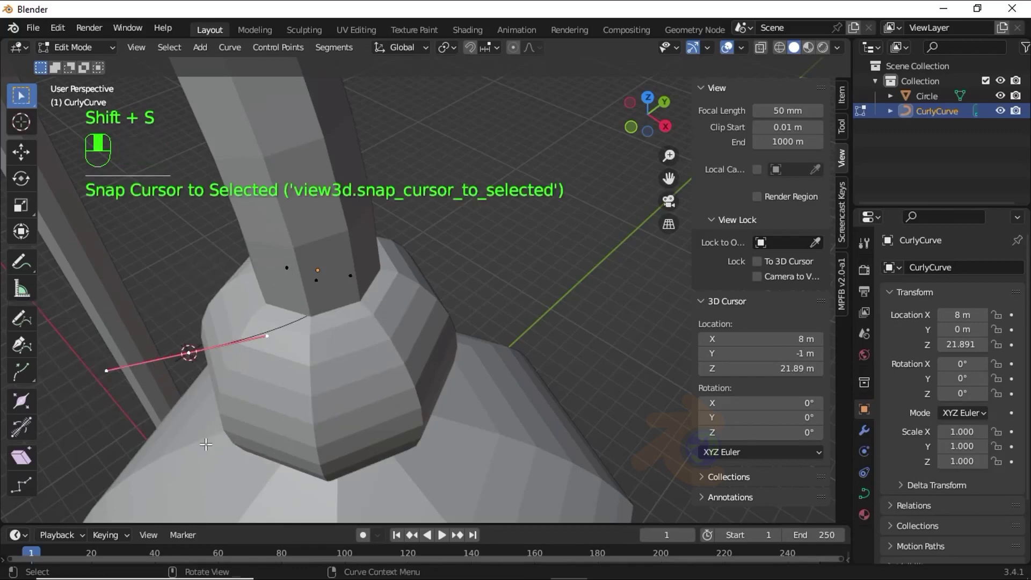
pyautogui.press('Tab')
pyautogui.moveTo(201, 393); pyautogui.dragTo(213, 270)
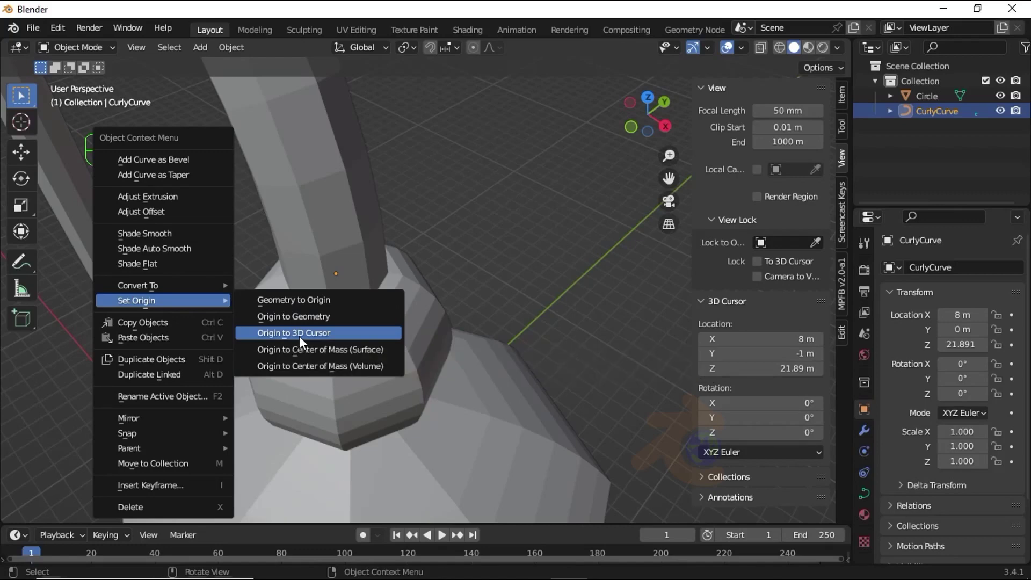
pyautogui.rightClick(304, 341)
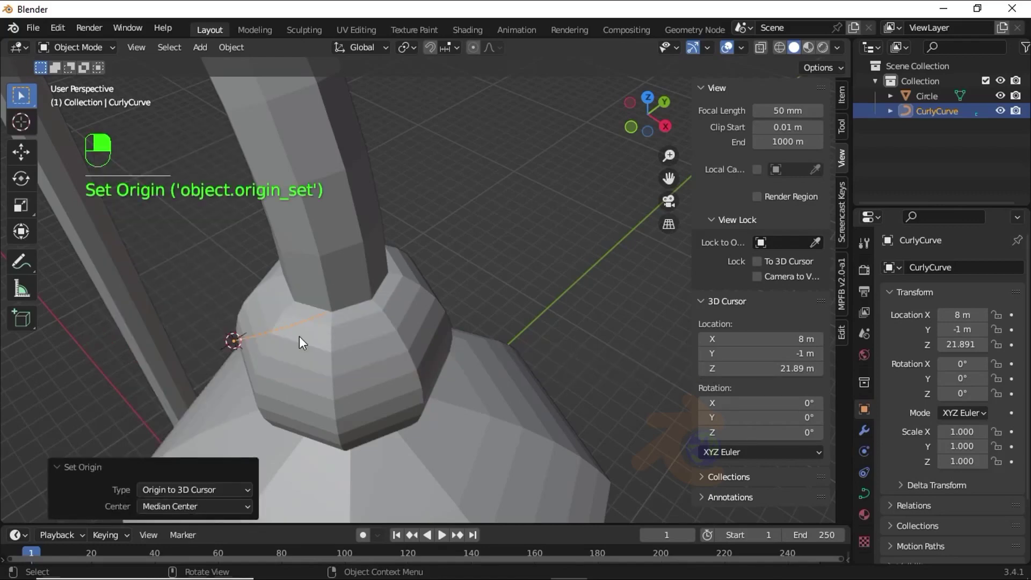
pyautogui.click(306, 343)
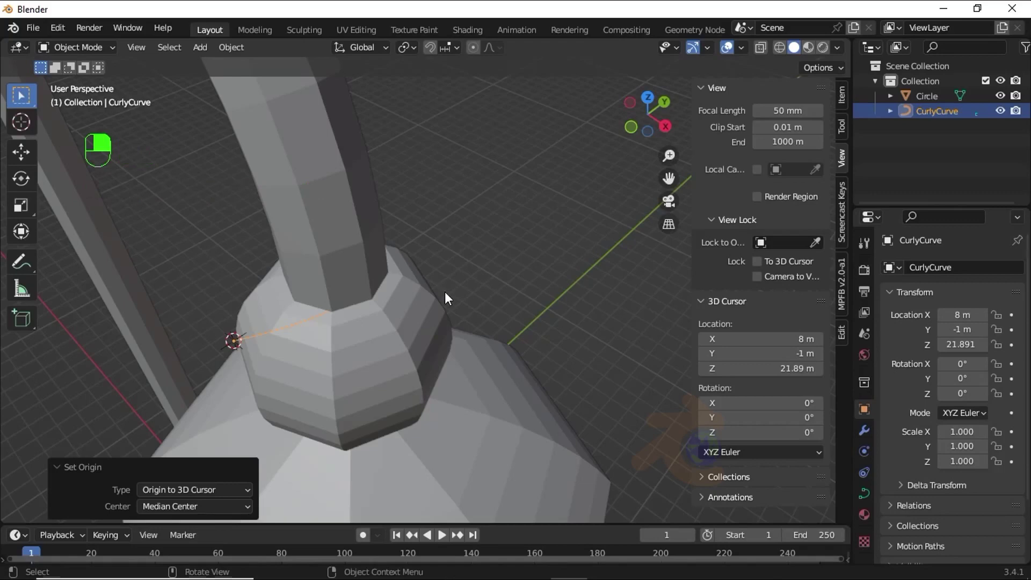
# Turn the CurlyCurve 90° about the vertical axis and rotate it upright
pyautogui.press('r')
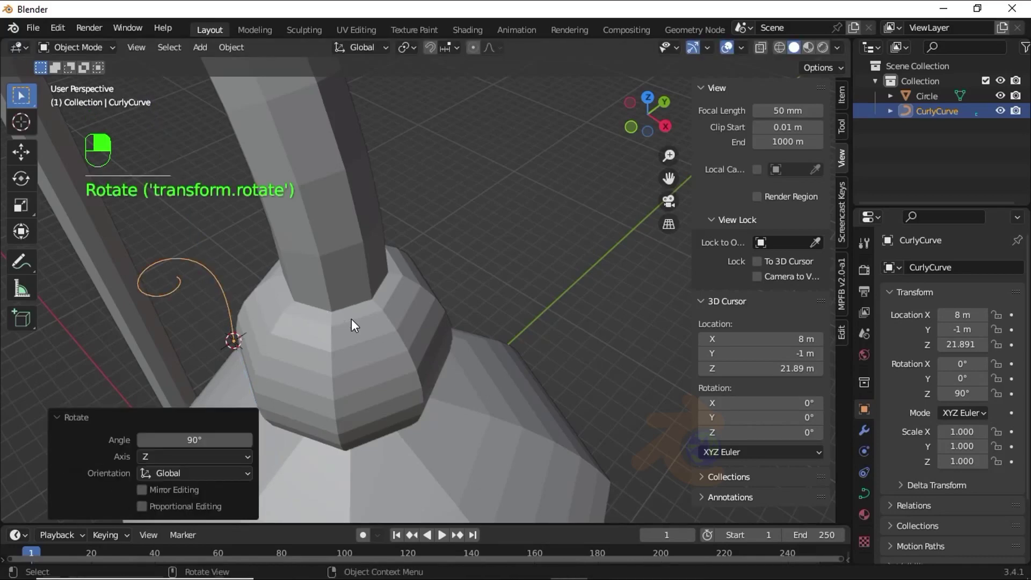
pyautogui.press('r')
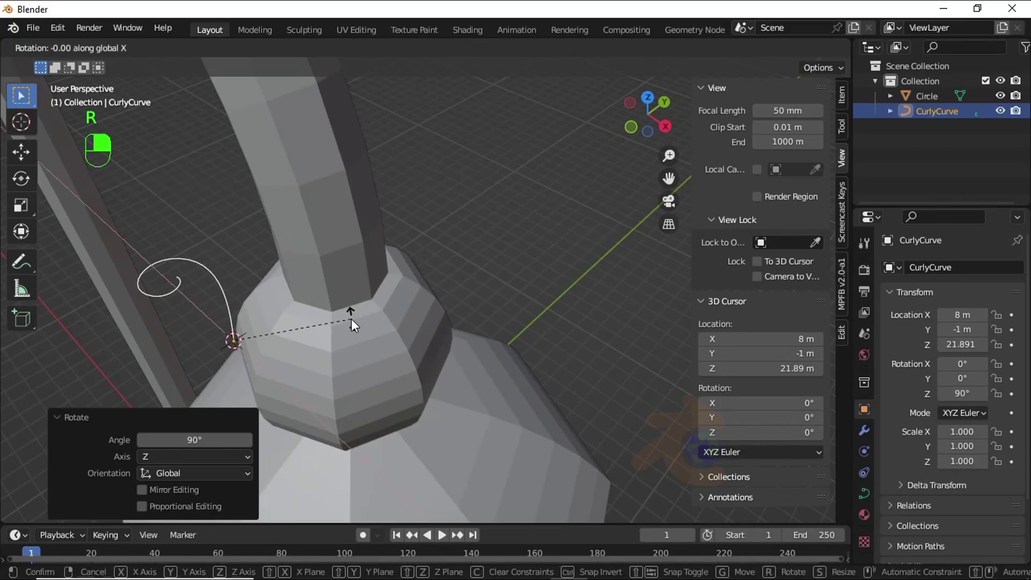
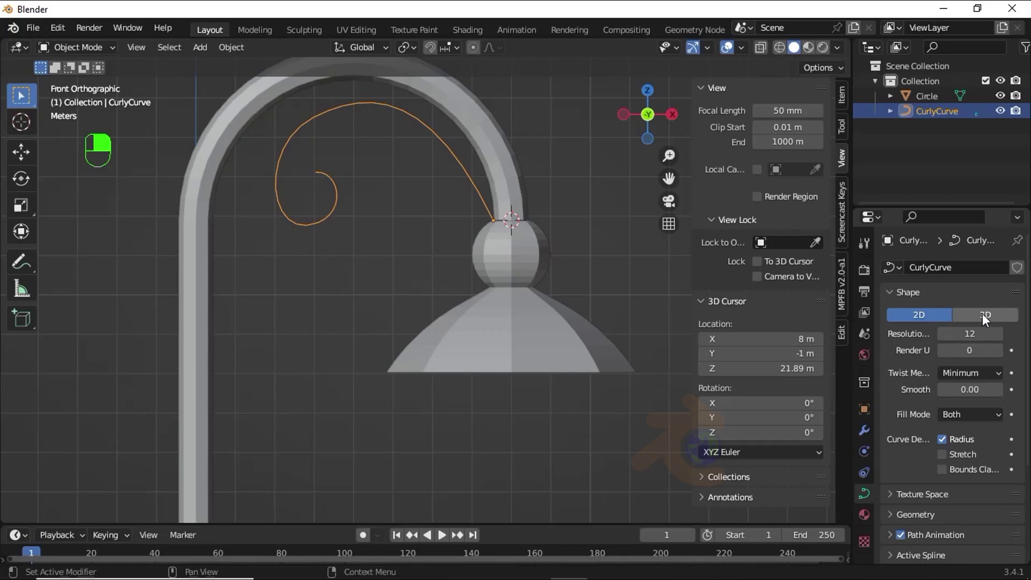
# Orbit the view to inspect the curly ornament's tip near the bulb
pyautogui.middleClick(1000, 321)
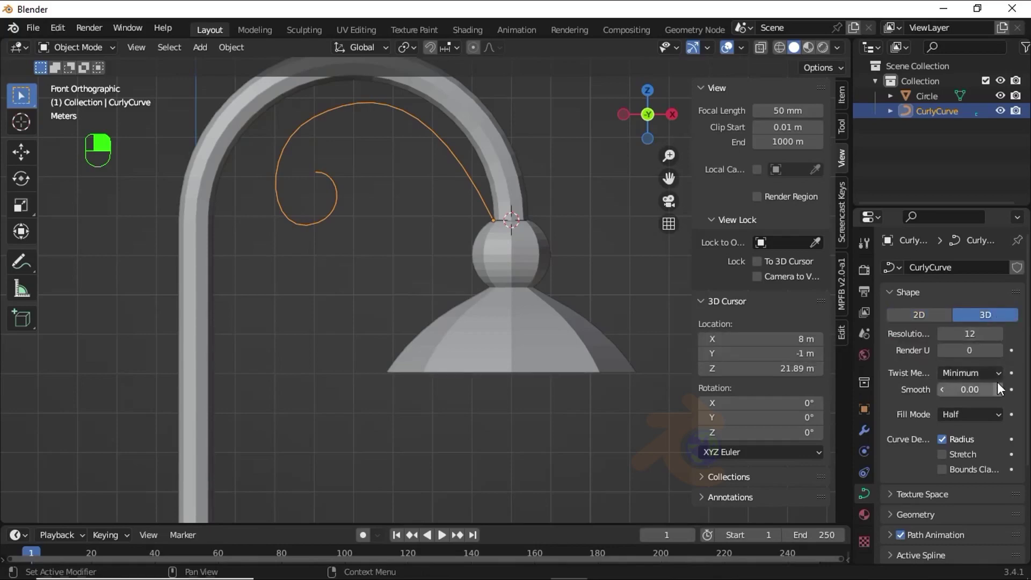
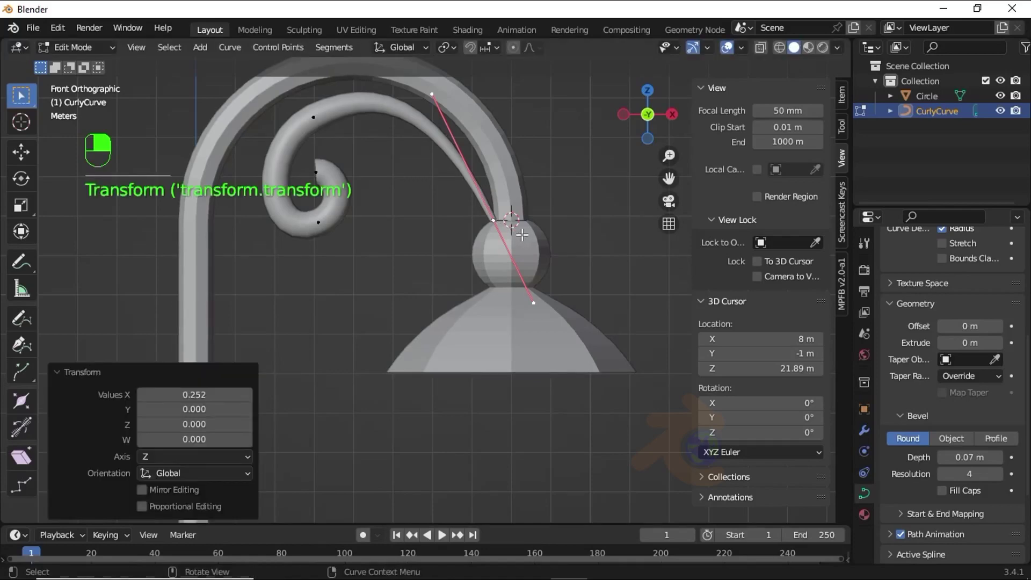
# Leave curve editing and frame the lamp in front view, ready to give the tube bevel resolution 8 with filled caps
pyautogui.press('Tab')
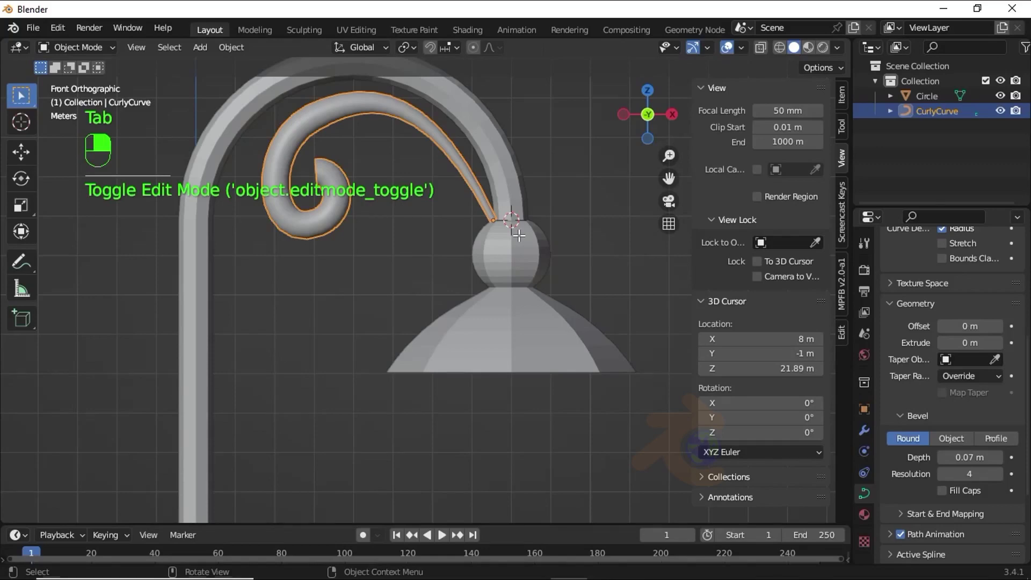
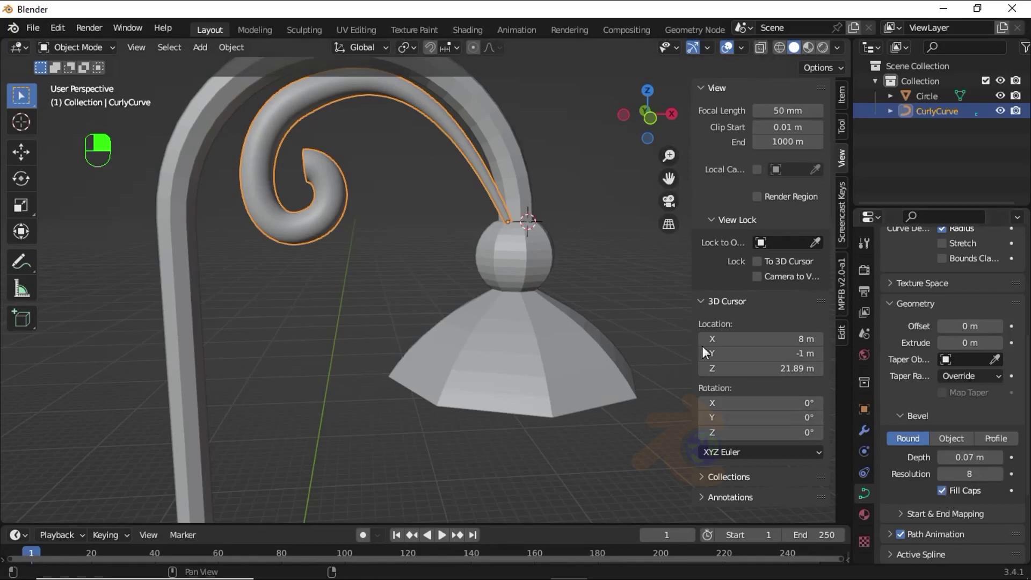
pyautogui.press('KP_1')
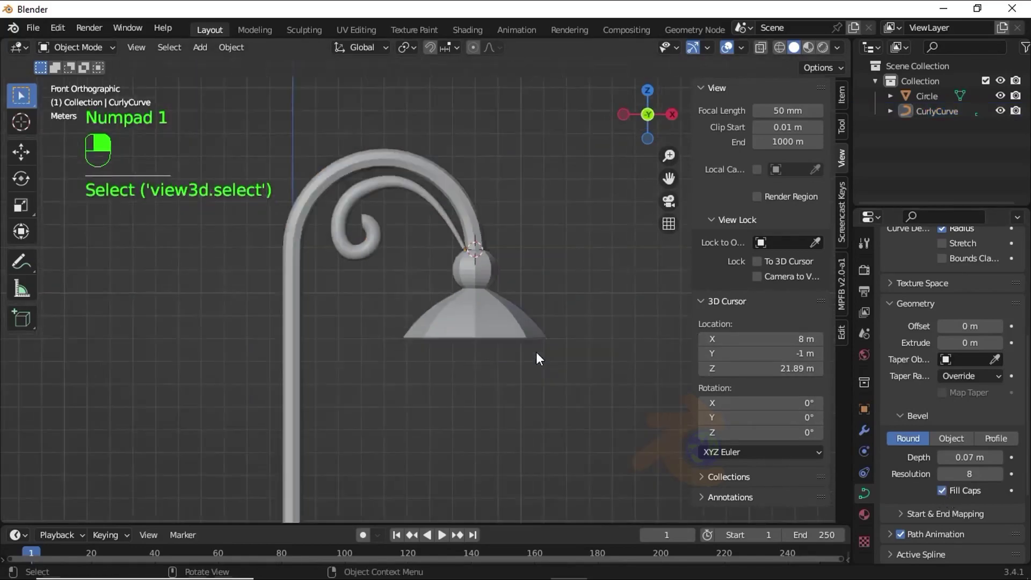
pyautogui.middleClick(540, 364)
pyautogui.moveTo(536, 370); pyautogui.dragTo(498, 325)
pyautogui.moveTo(498, 326); pyautogui.dragTo(465, 288)
pyautogui.press('KP_1')
pyautogui.moveTo(463, 296); pyautogui.dragTo(393, 232)
pyautogui.press('KP_1')
# Add a UV Sphere bulb under the shade with a Subdivision Surface modifier (Levels 1, Render 2)
pyautogui.press('shift+a')
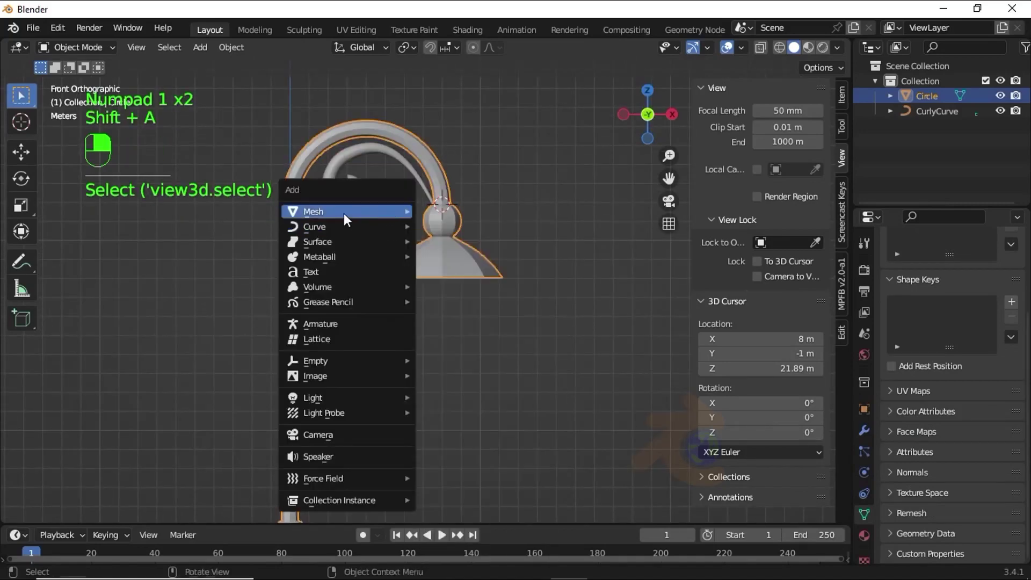
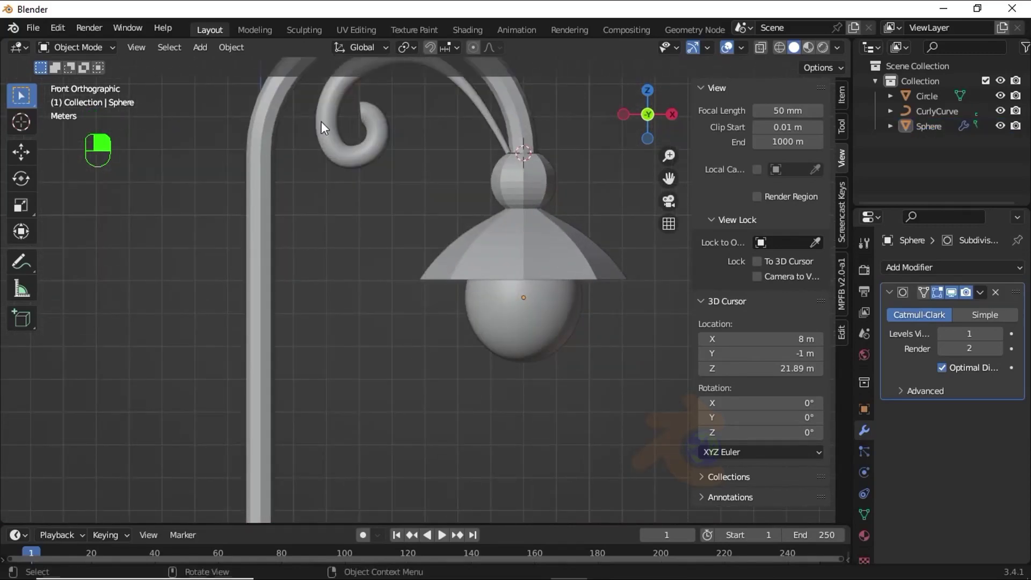
pyautogui.click(360, 234)
# Add a SuperToroid ring from Mesh > Torus Objects to the scene
pyautogui.press('shift+a')
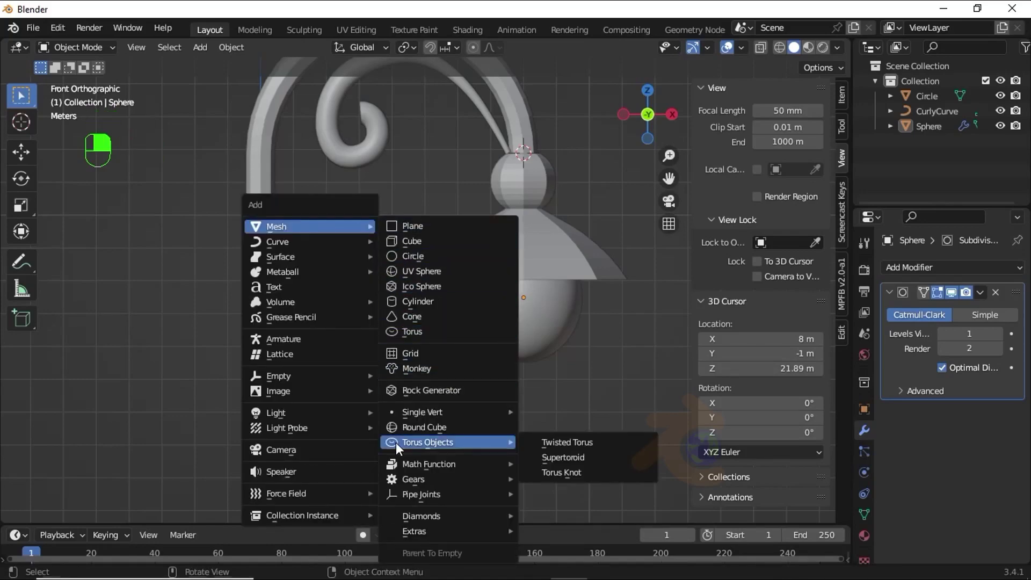
pyautogui.moveTo(462, 437); pyautogui.dragTo(580, 462)
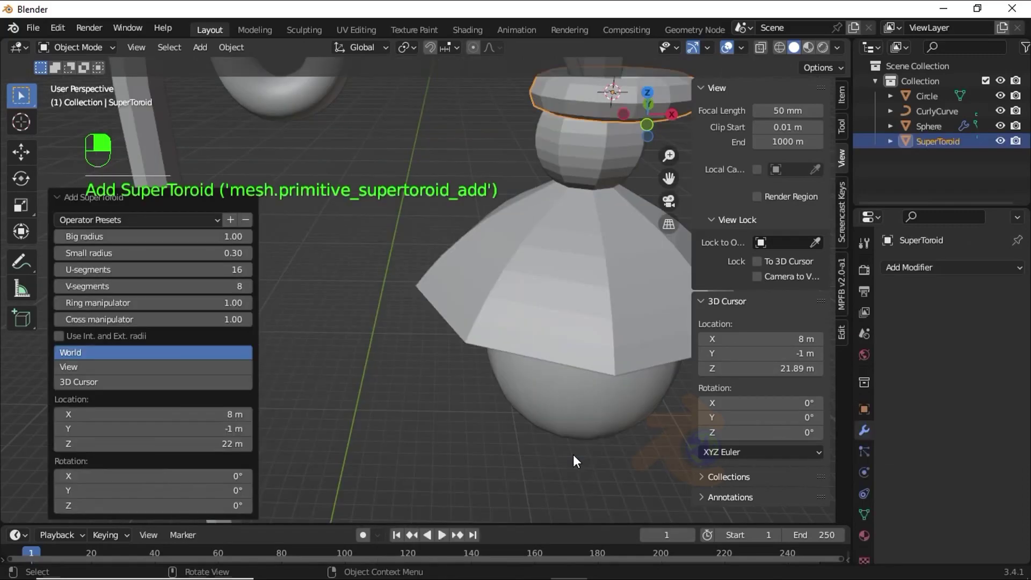
pyautogui.rightClick(493, 251)
pyautogui.click(493, 251)
pyautogui.rightClick(493, 251)
# In Edit Mode rotate the ring's mesh 90° about X and scale it to 0.316
pyautogui.press('Tab')
pyautogui.press('r')
pyautogui.click(495, 248)
pyautogui.rightClick(496, 248)
pyautogui.click(496, 249)
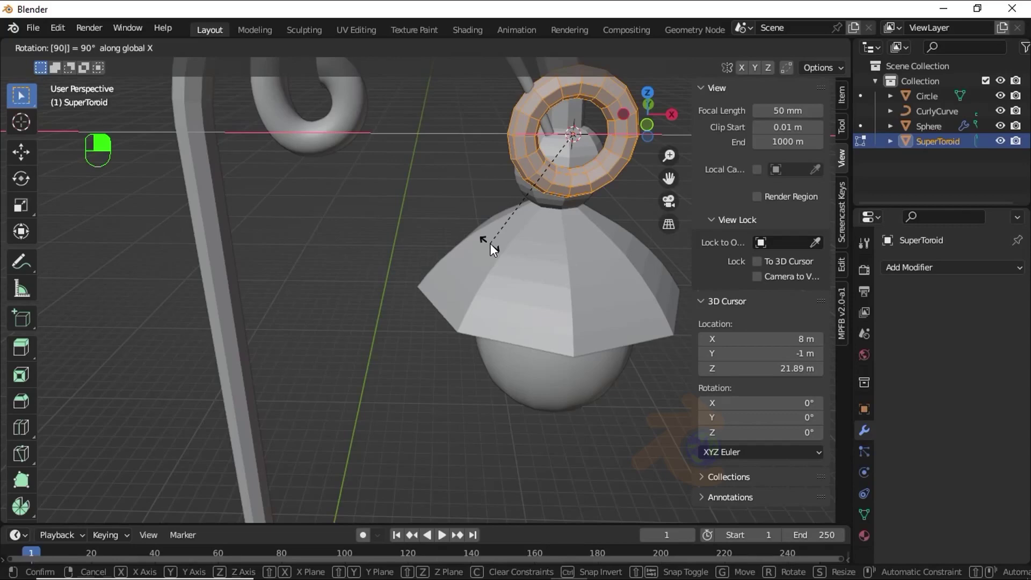
pyautogui.press('KP_1')
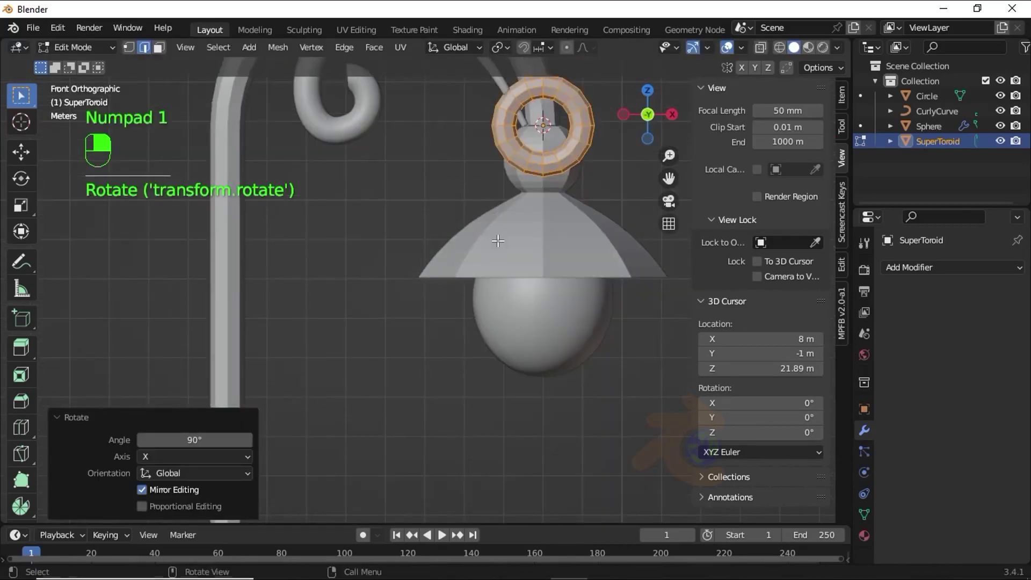
pyautogui.press('s')
pyautogui.press('s')
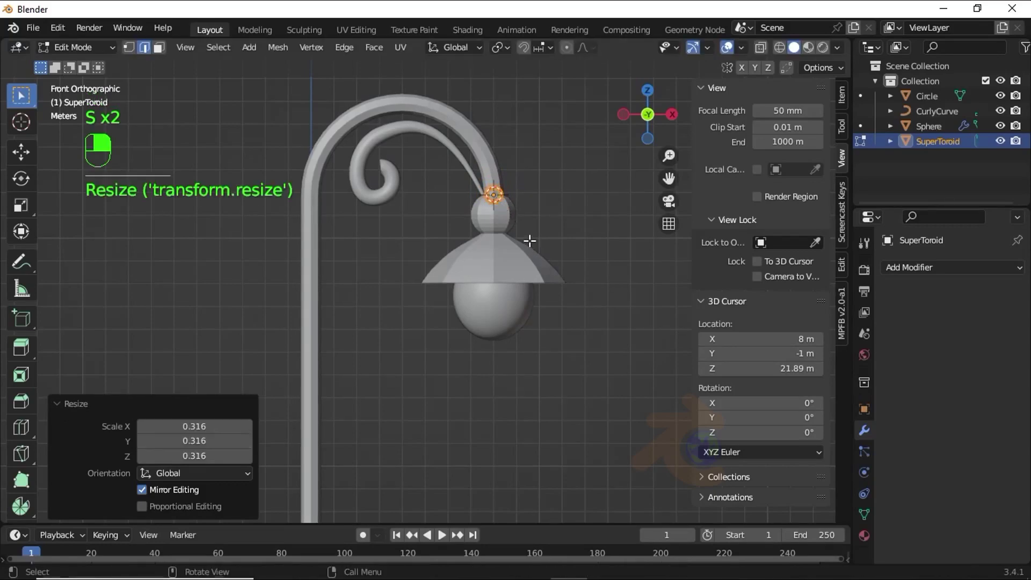
pyautogui.press('Tab')
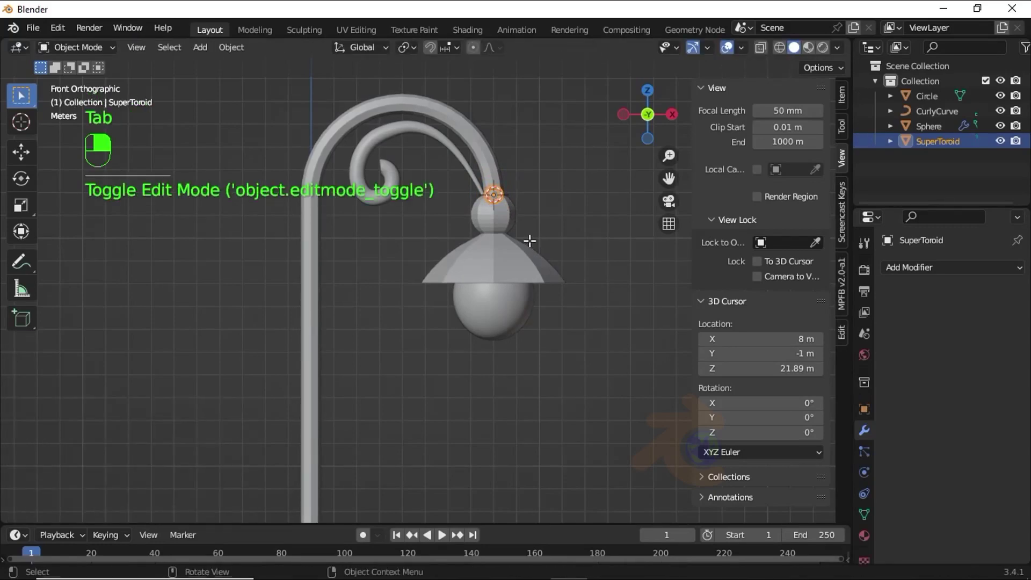
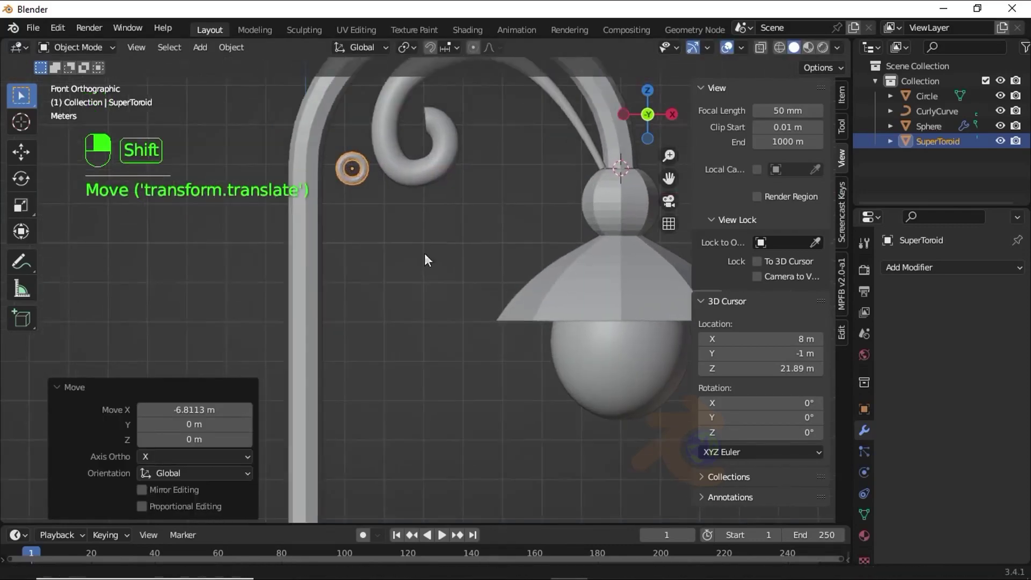
# Shift the SuperToroid about 6.8 m along X and scale it up to 1.782 from top view
pyautogui.press('s')
pyautogui.moveTo(438, 266); pyautogui.dragTo(454, 302)
pyautogui.moveTo(454, 301); pyautogui.dragTo(482, 335)
pyautogui.moveTo(482, 335); pyautogui.dragTo(427, 269)
pyautogui.middleClick(844, 105)
pyautogui.rightClick(843, 105)
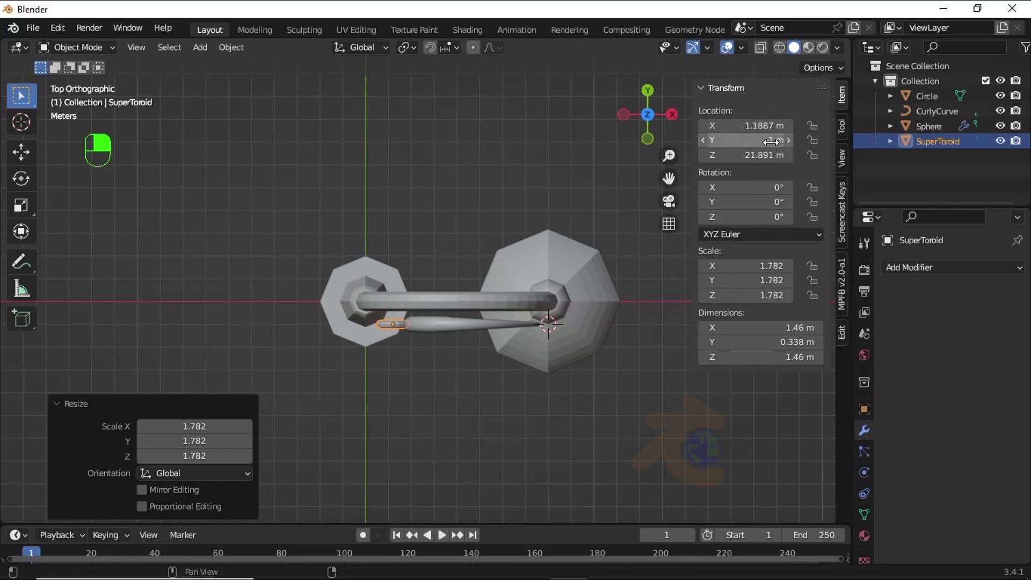